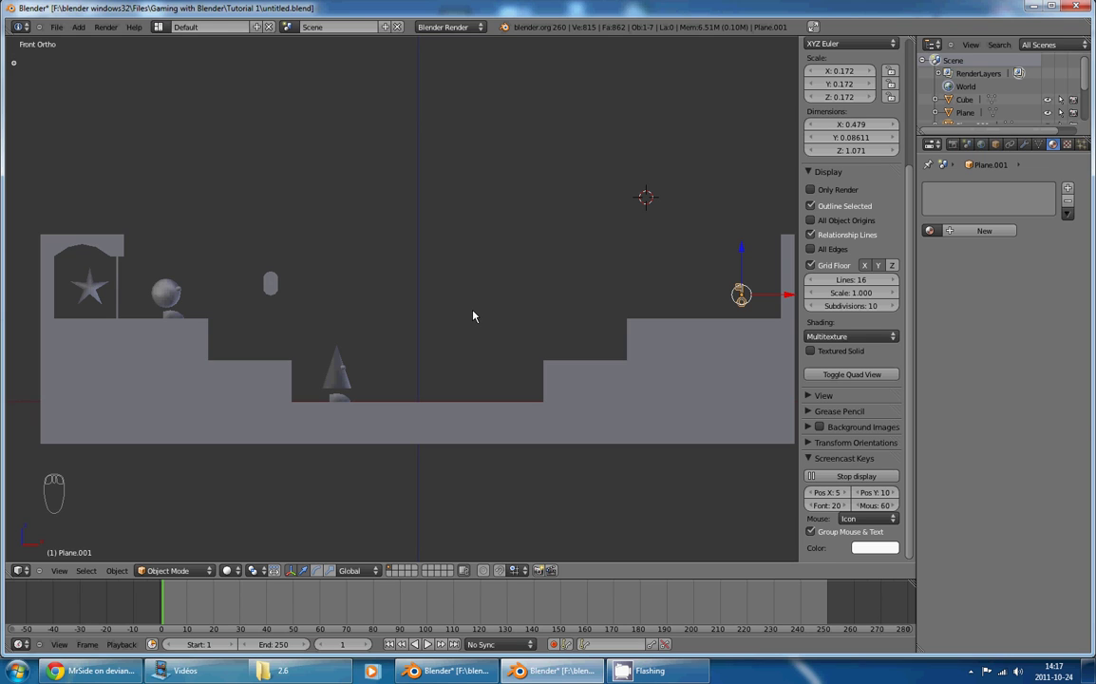
Step: Switch to the Game Logic layout and view the level from the front
{"action": "key", "text": "ctrl+Right"}
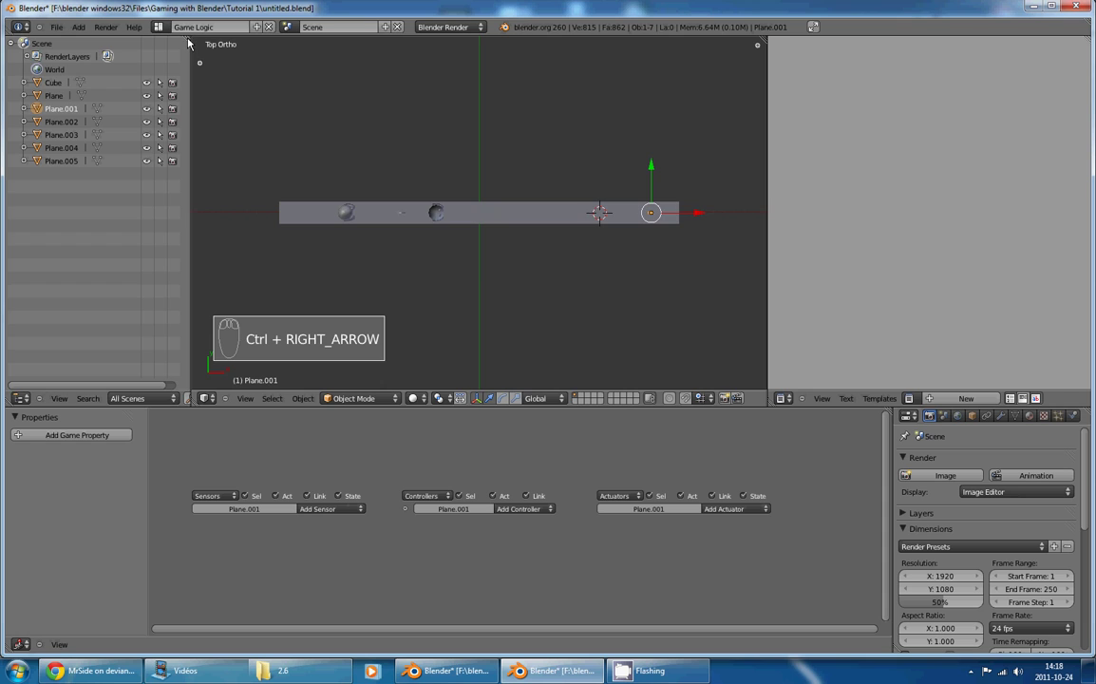
{"action": "left_click_drag", "start_coordinate": [251, 59], "coordinate": [34, 394]}
{"action": "left_click_drag", "start_coordinate": [770, 45], "coordinate": [679, 225]}
{"action": "key", "text": "KP_1"}
Step: Bring the round character and the level into view, undoing stray moves
{"action": "left_click_drag", "start_coordinate": [632, 202], "coordinate": [104, 185]}
{"action": "left_click_drag", "start_coordinate": [105, 185], "coordinate": [174, 191]}
{"action": "left_click_drag", "start_coordinate": [170, 191], "coordinate": [977, 241]}
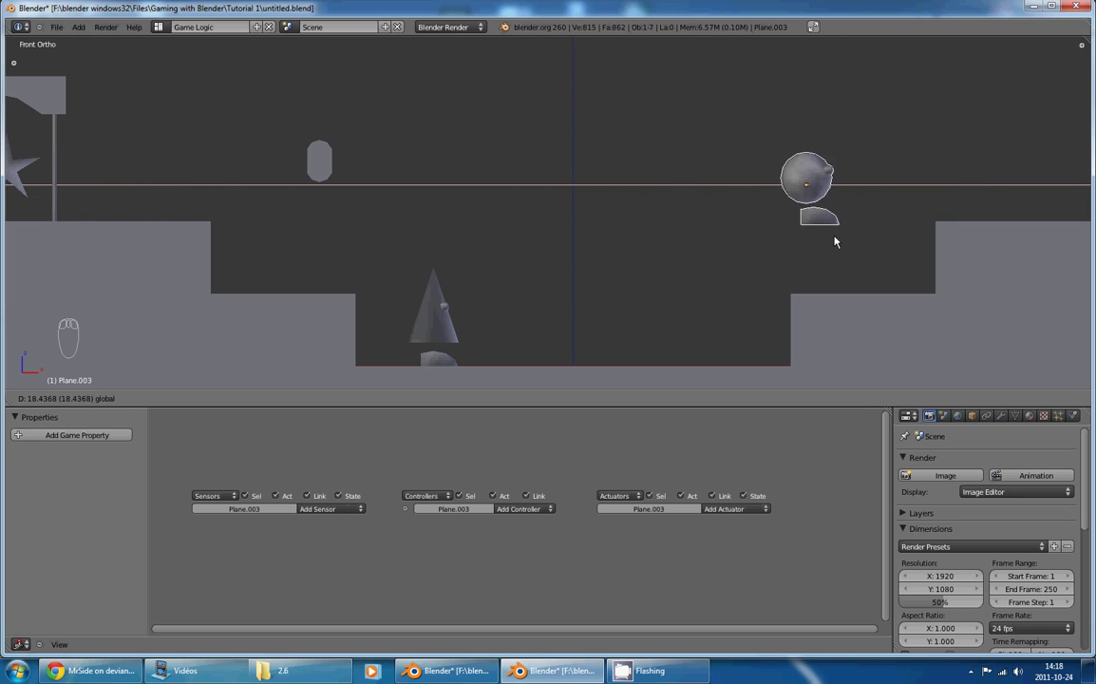
{"action": "key", "text": "ctrl+z"}
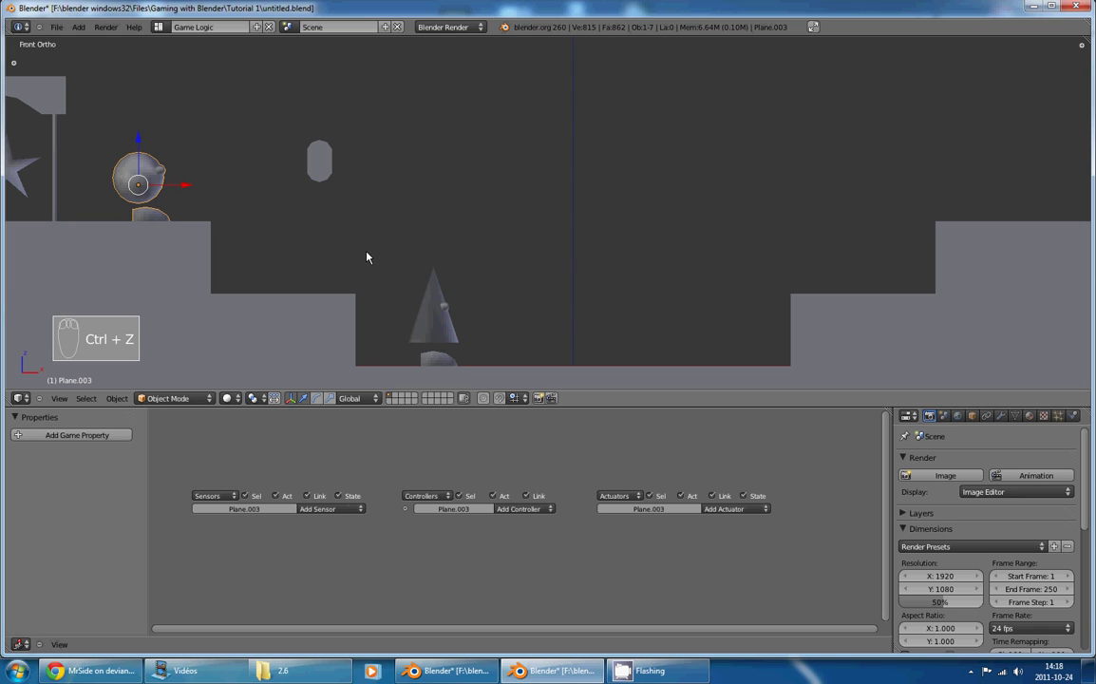
{"action": "left_click_drag", "start_coordinate": [186, 189], "coordinate": [527, 186]}
{"action": "key", "text": "ctrl+z"}
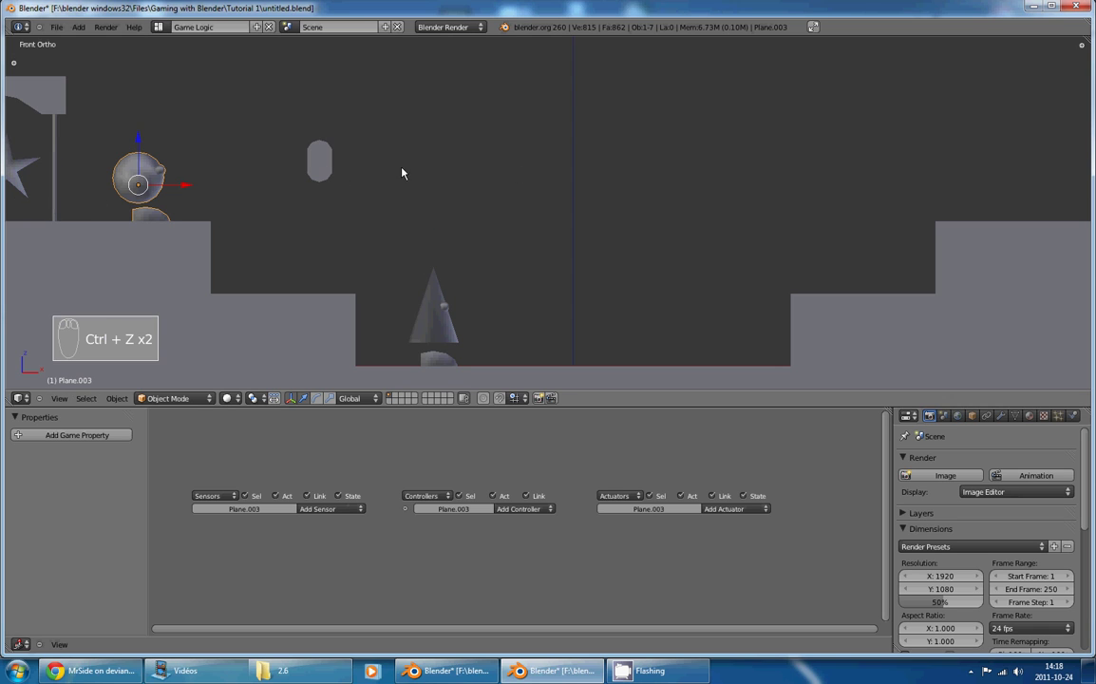
Step: Move the character above the start of the stairs and run the level briefly
{"action": "left_click_drag", "start_coordinate": [474, 152], "coordinate": [252, 220]}
{"action": "key", "text": "g"}
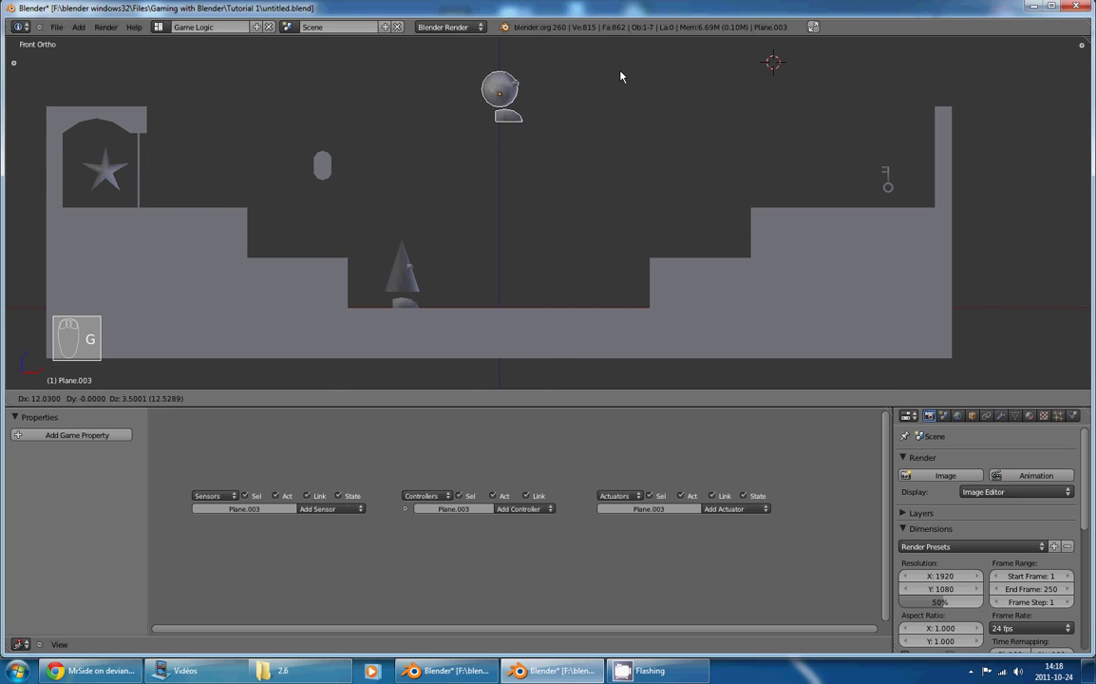
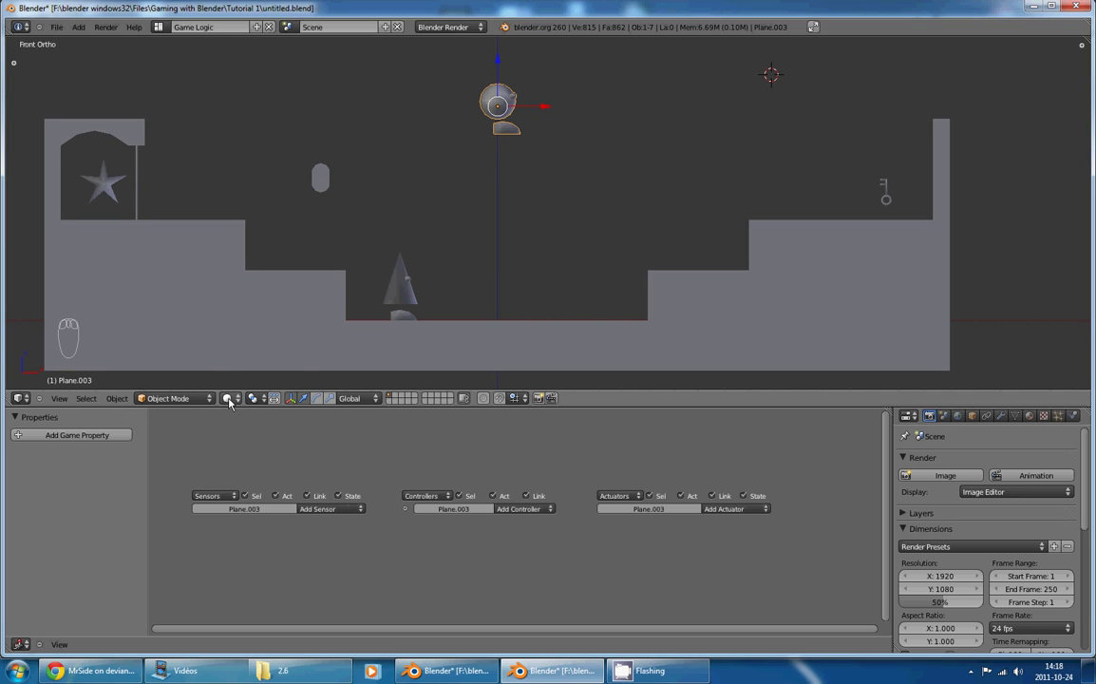
{"action": "left_click_drag", "start_coordinate": [233, 402], "coordinate": [257, 345]}
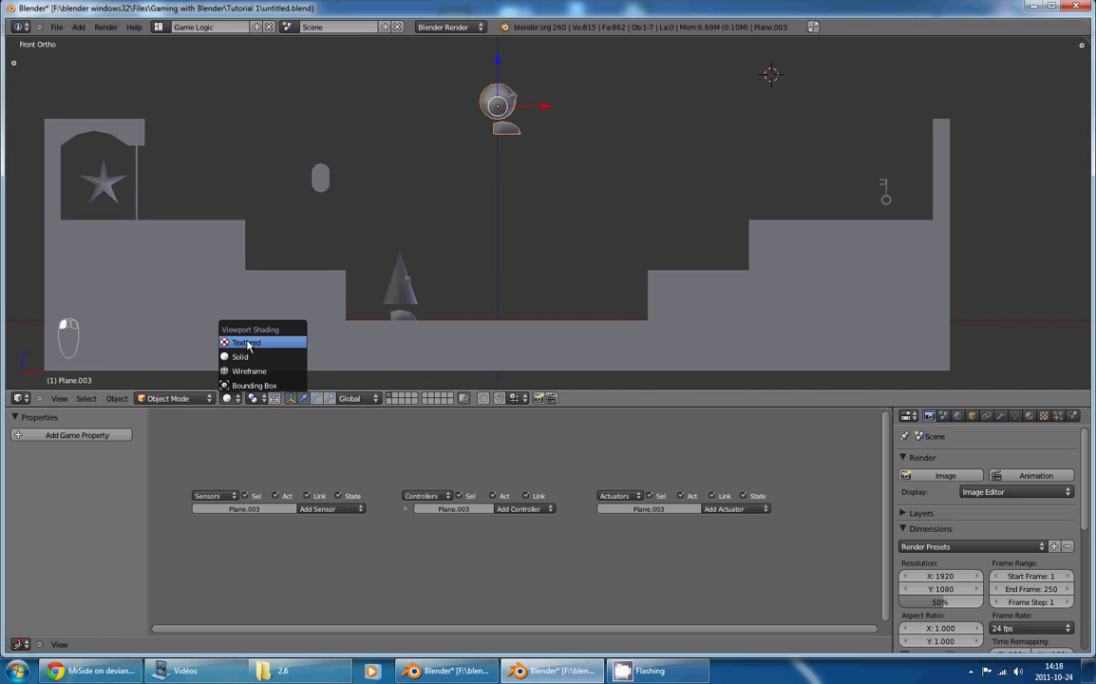
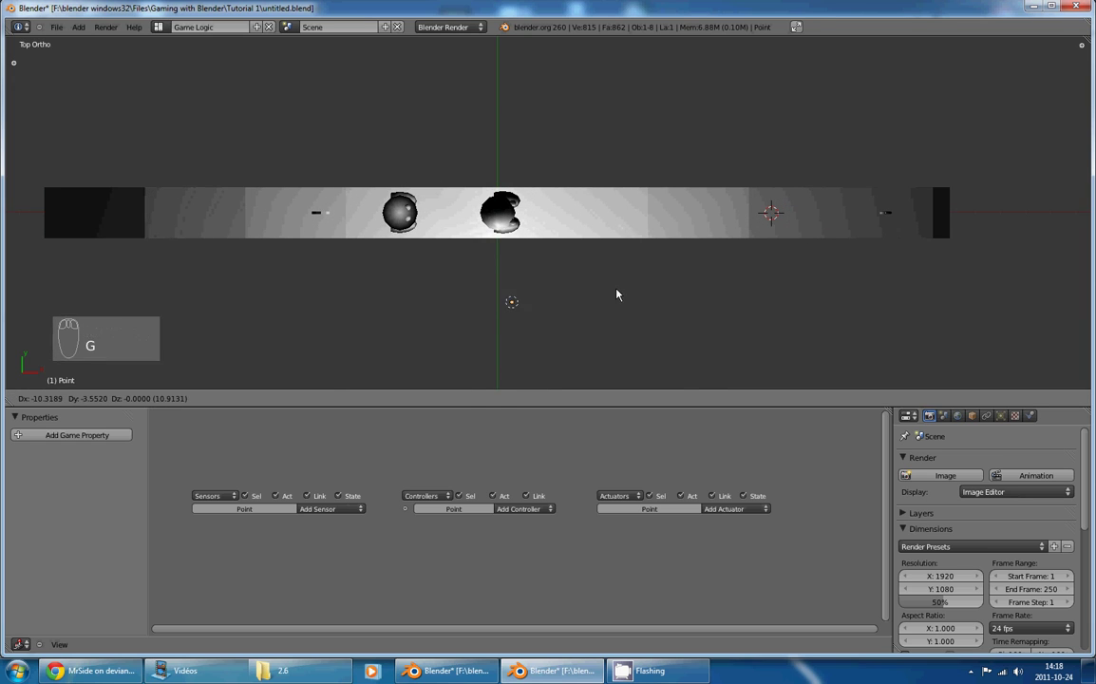
Step: Place a point lamp just below the character and return to front view
{"action": "left_click_drag", "start_coordinate": [606, 287], "coordinate": [582, 347]}
{"action": "key", "text": "KP_1"}
{"action": "key", "text": "g"}
{"action": "left_click_drag", "start_coordinate": [582, 346], "coordinate": [580, 100]}
{"action": "left_click_drag", "start_coordinate": [515, 118], "coordinate": [544, 228]}
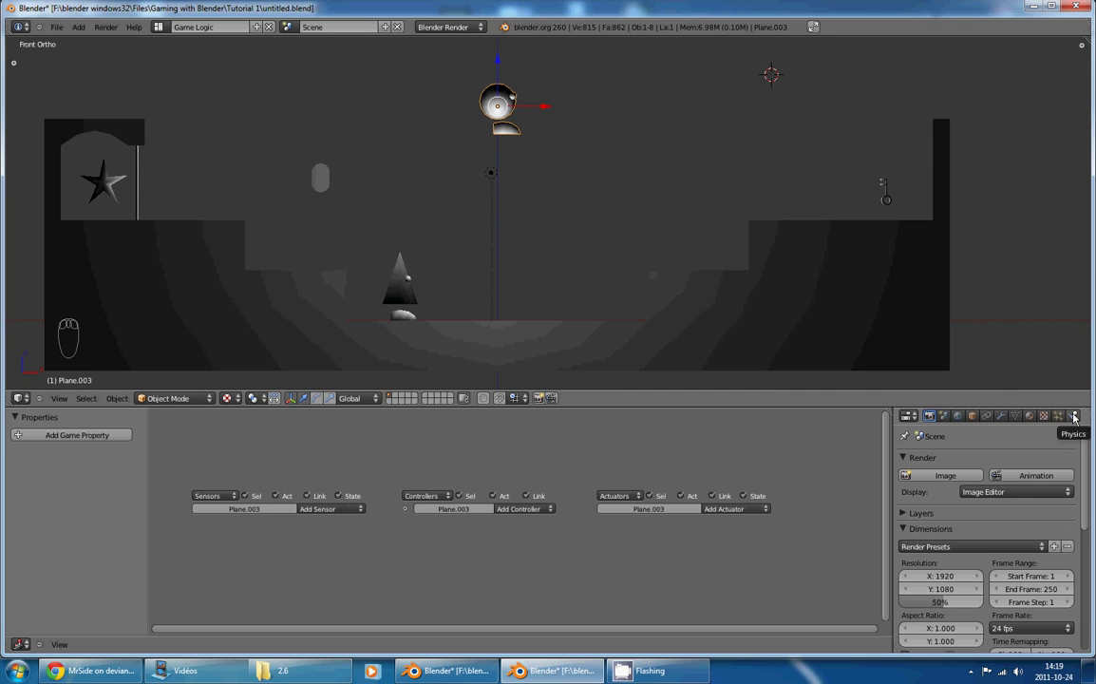
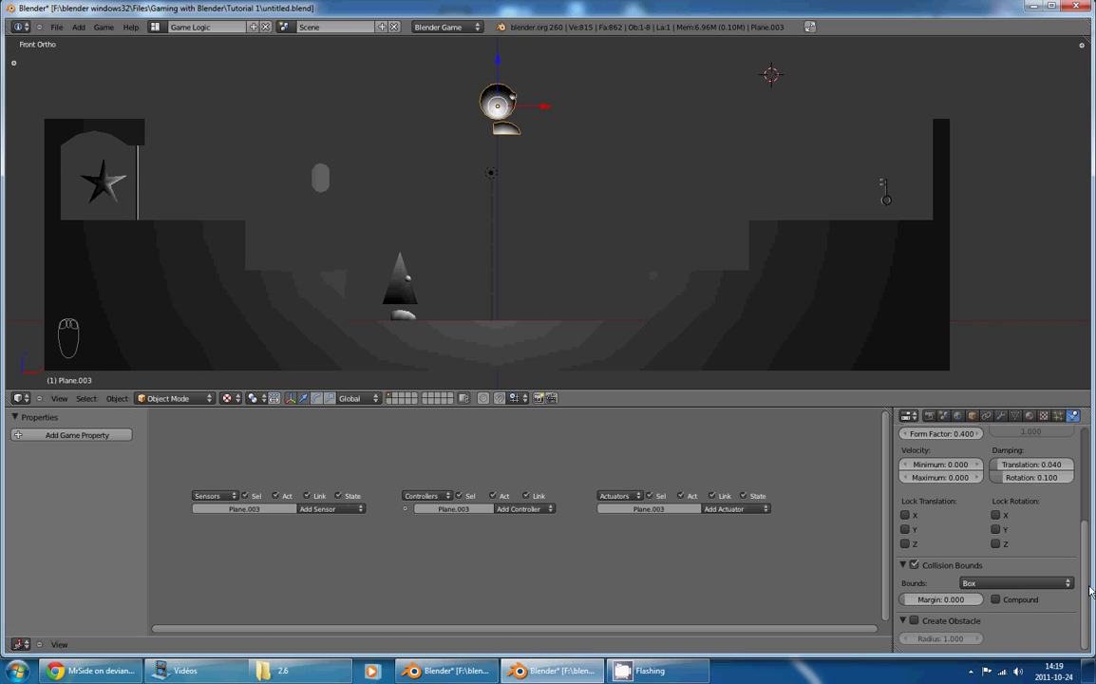
Step: Move the character down beside the starting door at the level's far left
{"action": "key", "text": "g"}
{"action": "left_click_drag", "start_coordinate": [377, 245], "coordinate": [237, 226]}
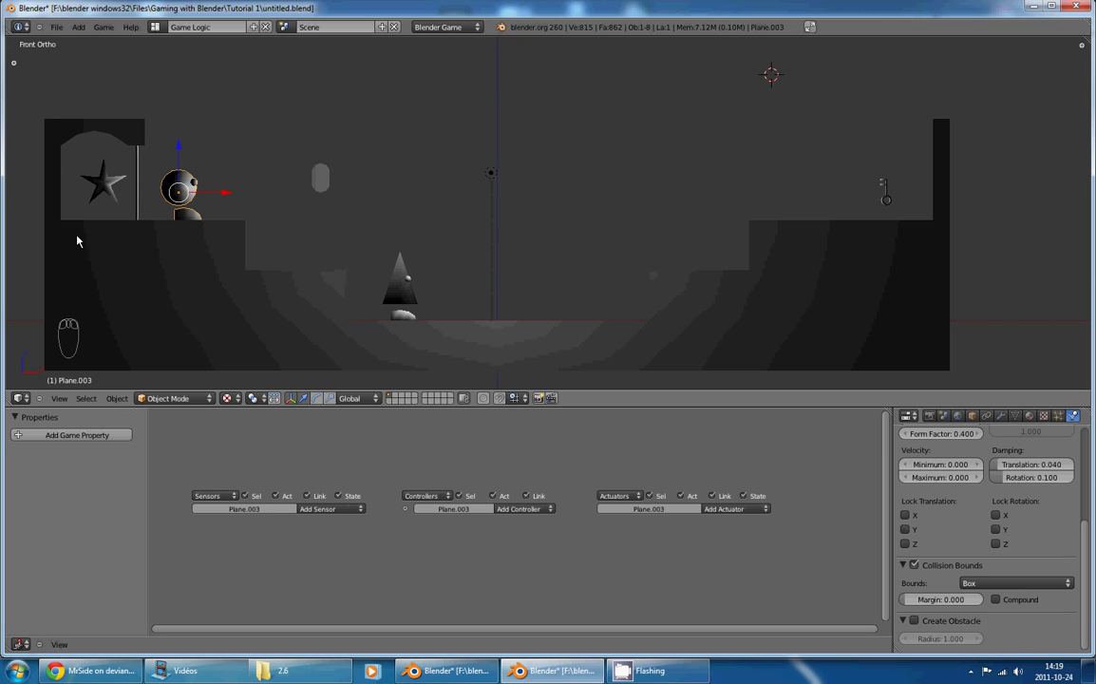
Step: Bring the whole Motion actuator for Plane.003 into view in the Logic Editor
{"action": "middle_click", "coordinate": [465, 250]}
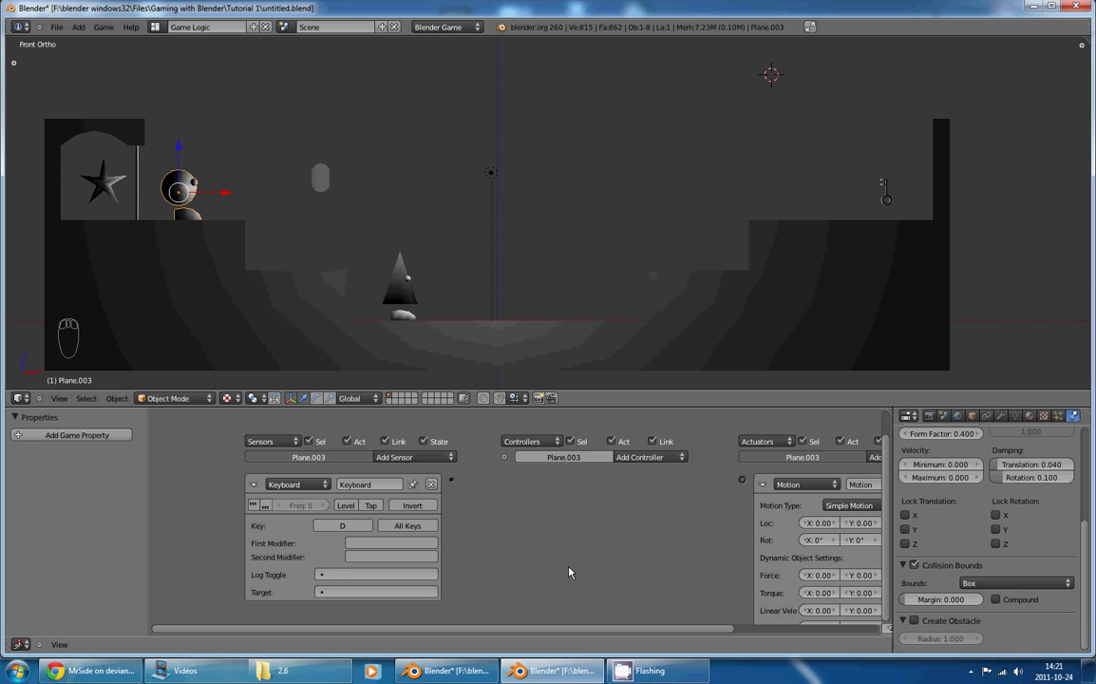
{"action": "left_click_drag", "start_coordinate": [732, 412], "coordinate": [339, 412]}
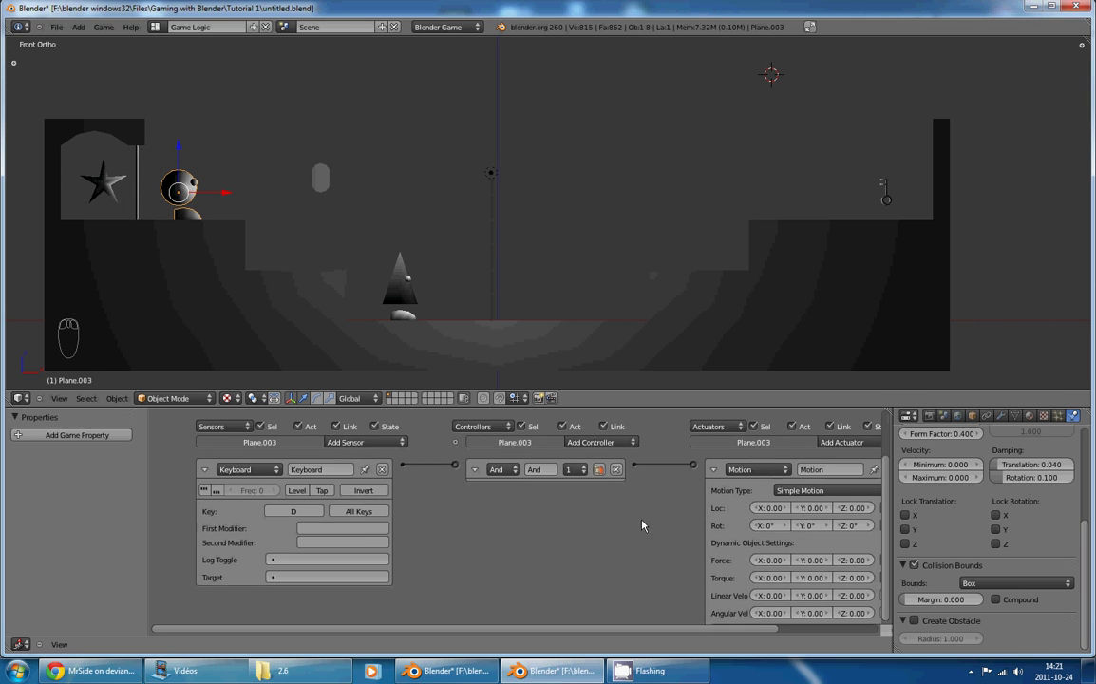
{"action": "middle_click", "coordinate": [478, 401]}
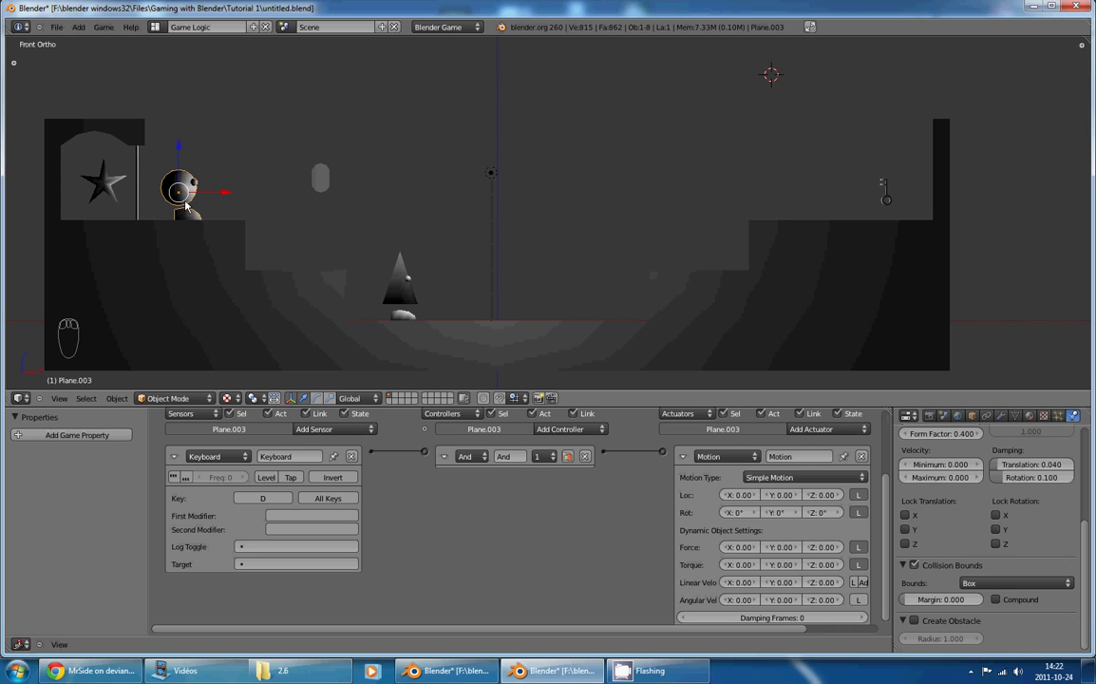
{"action": "left_click_drag", "start_coordinate": [418, 285], "coordinate": [872, 254]}
{"action": "left_click_drag", "start_coordinate": [888, 201], "coordinate": [650, 328]}
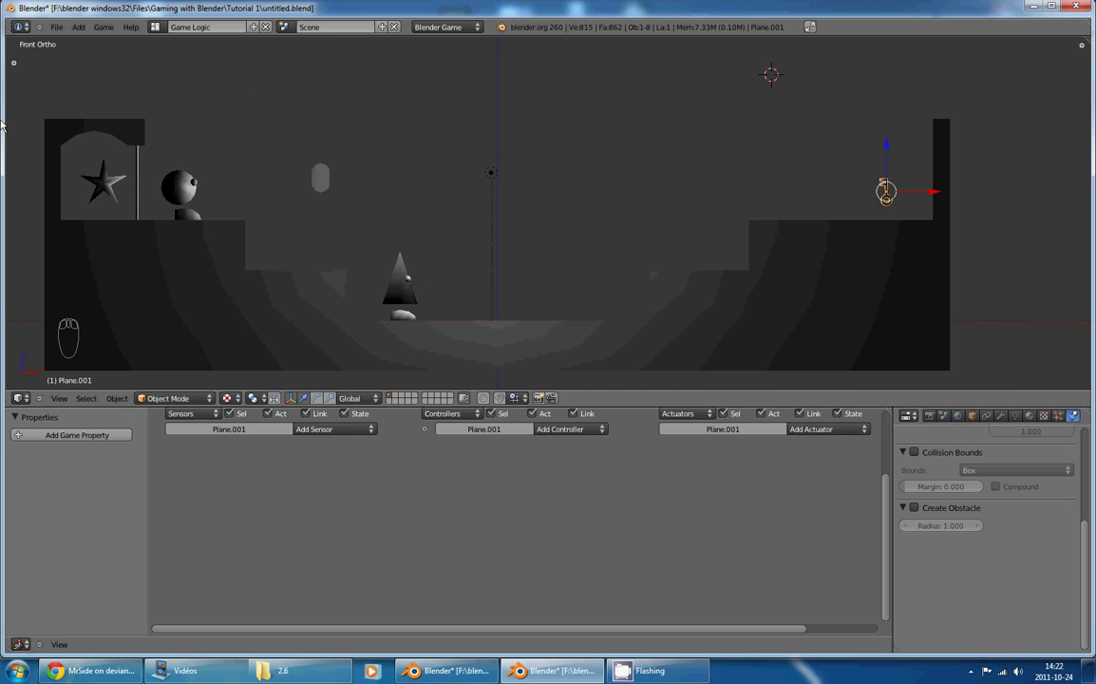
{"action": "left_click_drag", "start_coordinate": [185, 187], "coordinate": [235, 316]}
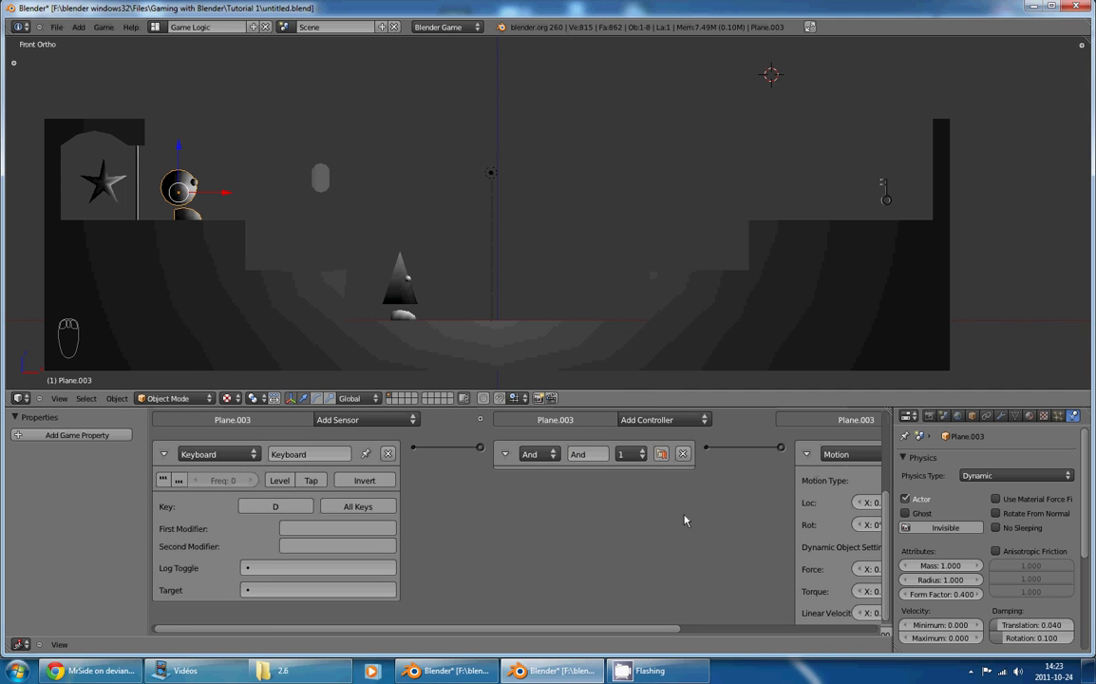
{"action": "left_click_drag", "start_coordinate": [330, 241], "coordinate": [270, 240]}
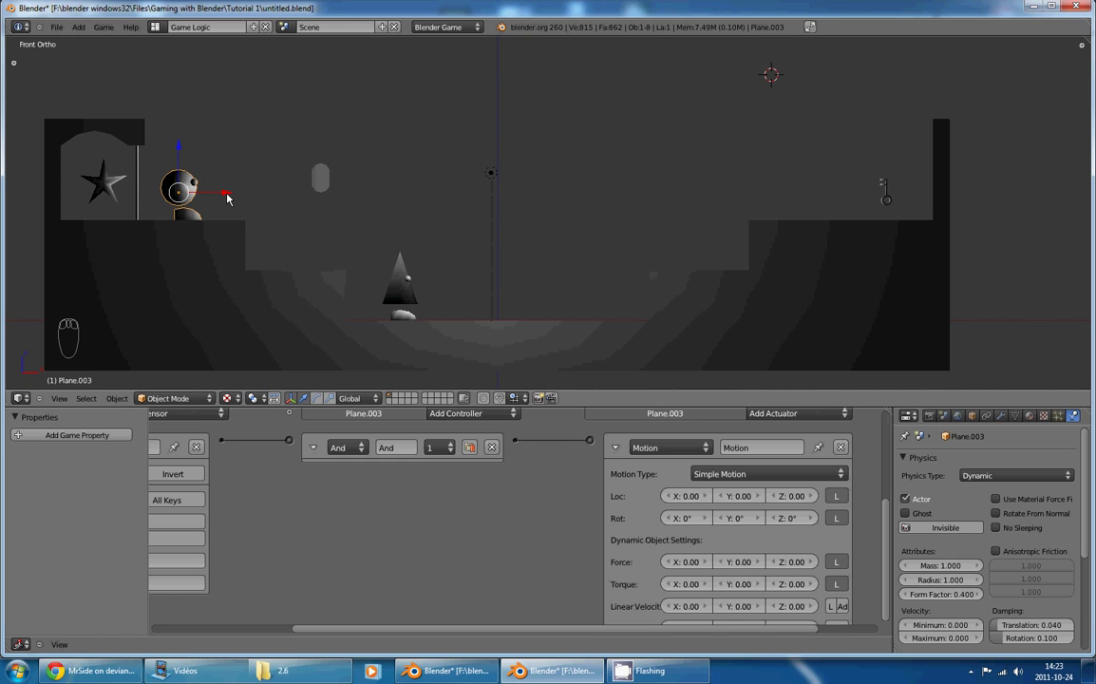
{"action": "left_click_drag", "start_coordinate": [225, 198], "coordinate": [351, 194]}
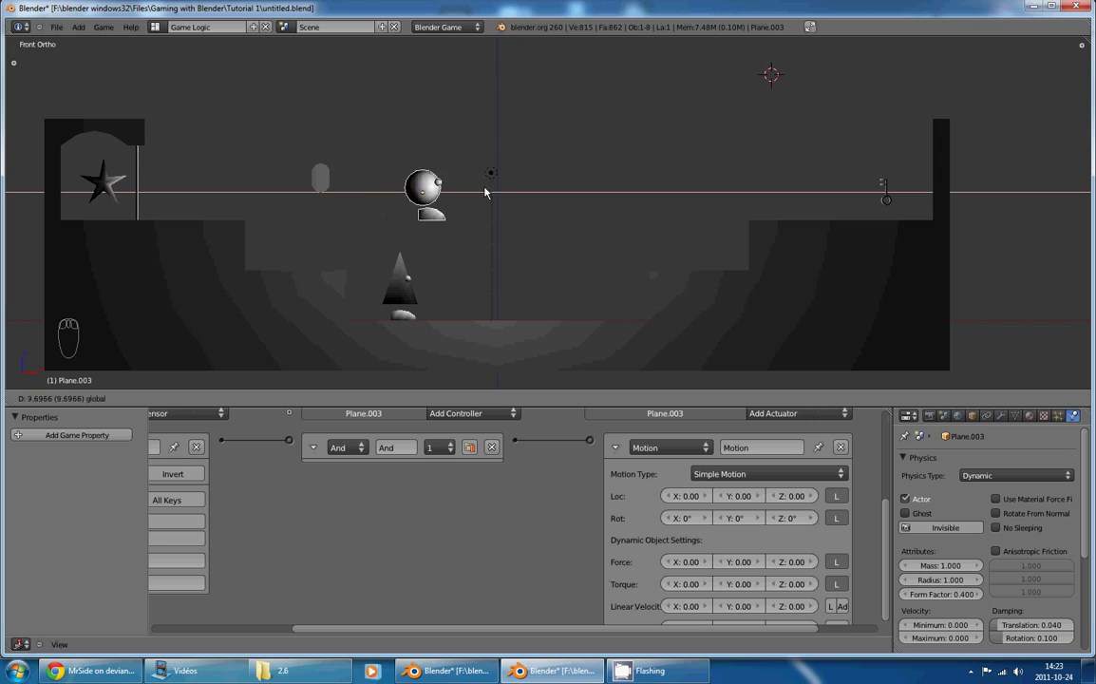
{"action": "key", "text": "ctrl+z"}
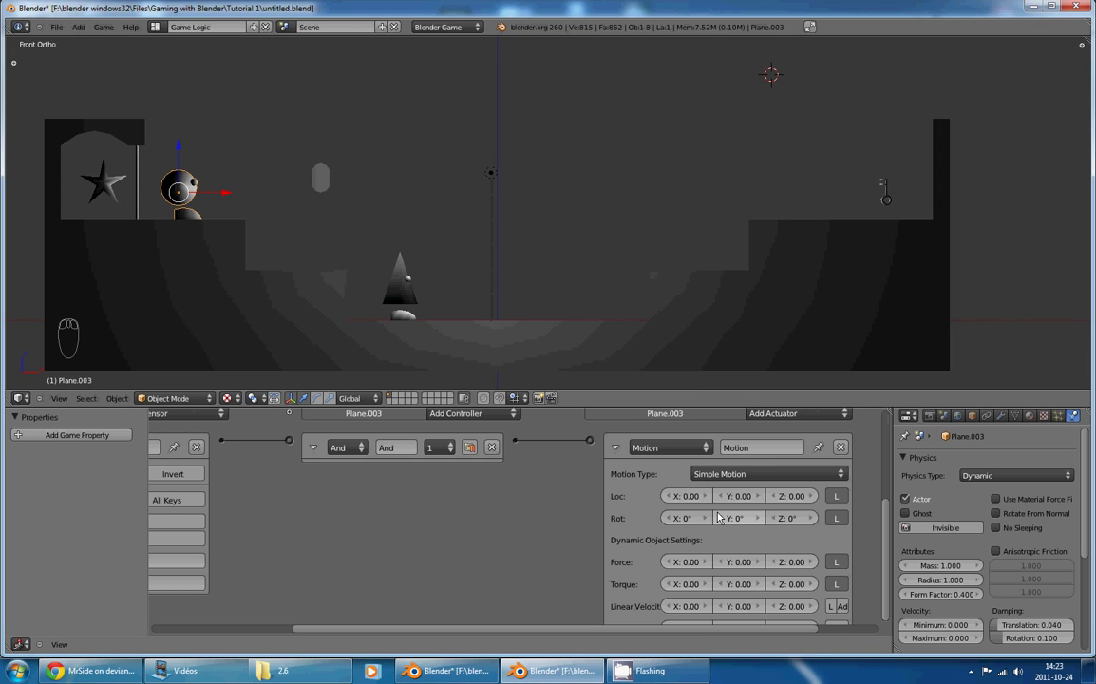
{"action": "key", "text": "g"}
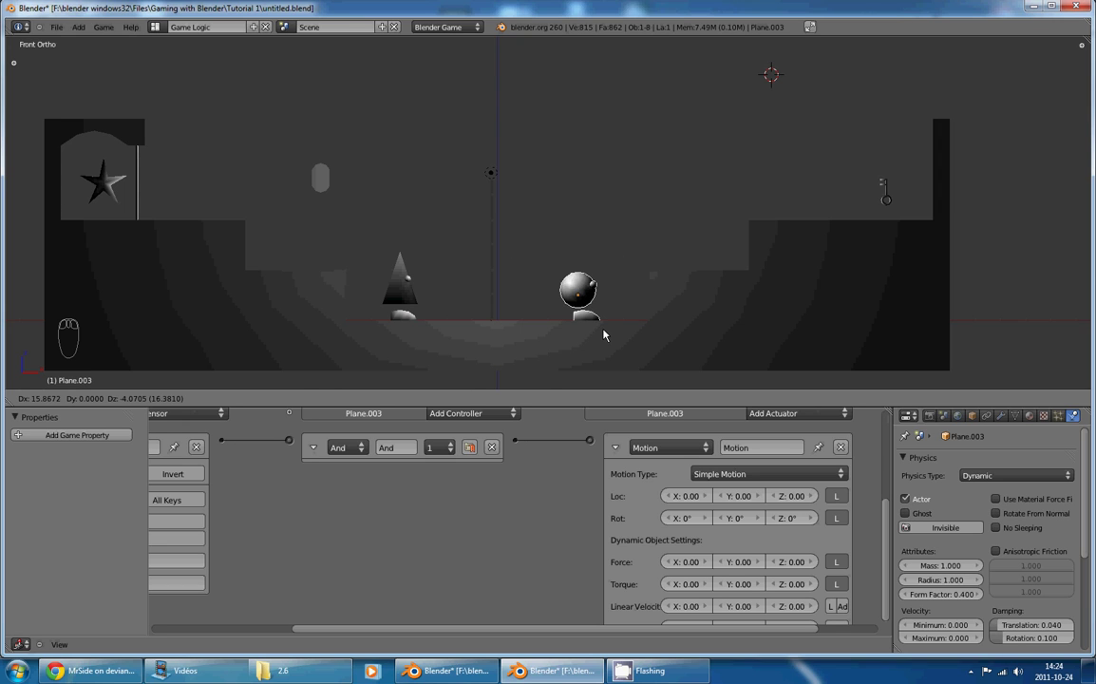
{"action": "left_click_drag", "start_coordinate": [608, 331], "coordinate": [373, 310]}
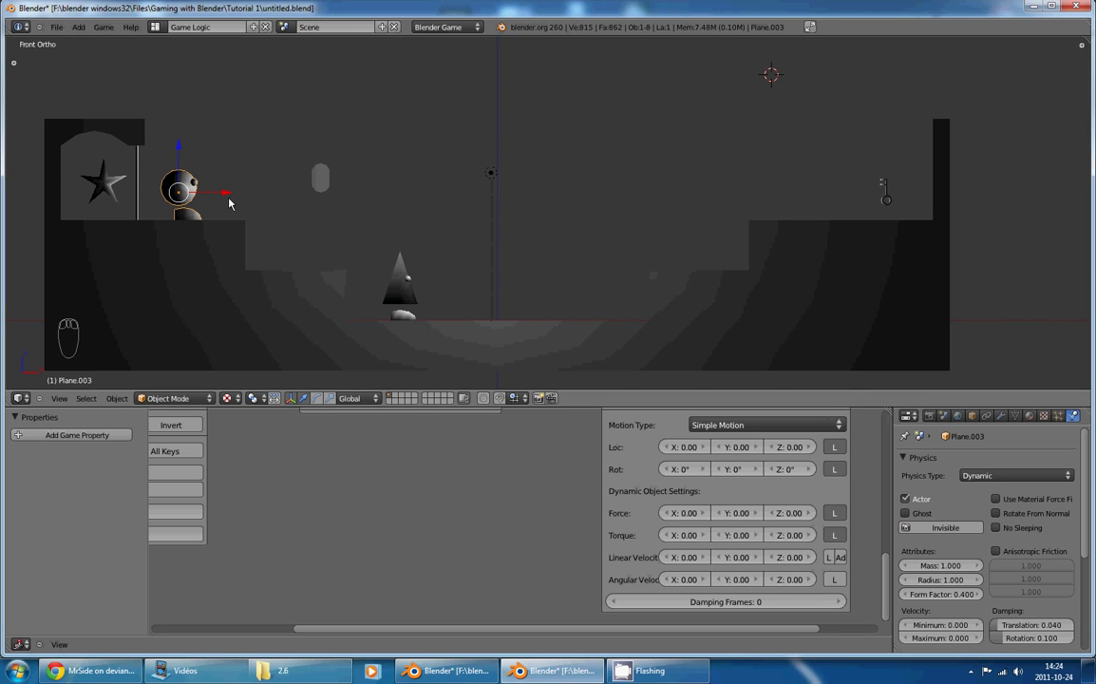
{"action": "left_click_drag", "start_coordinate": [224, 196], "coordinate": [538, 220]}
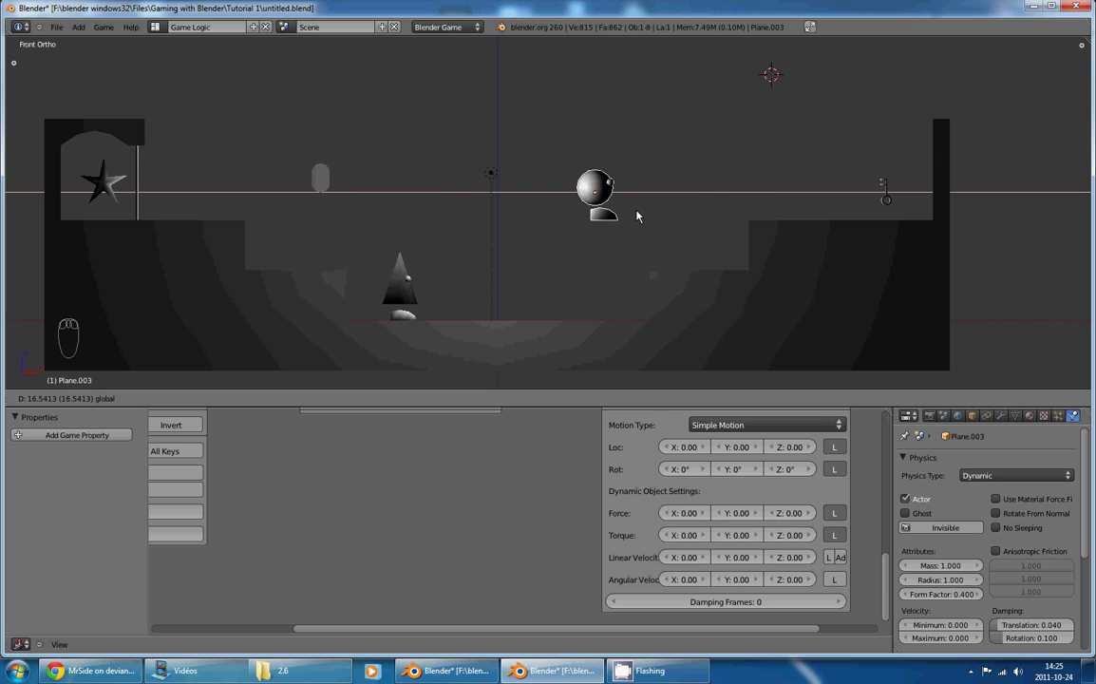
{"action": "key", "text": "ctrl+z"}
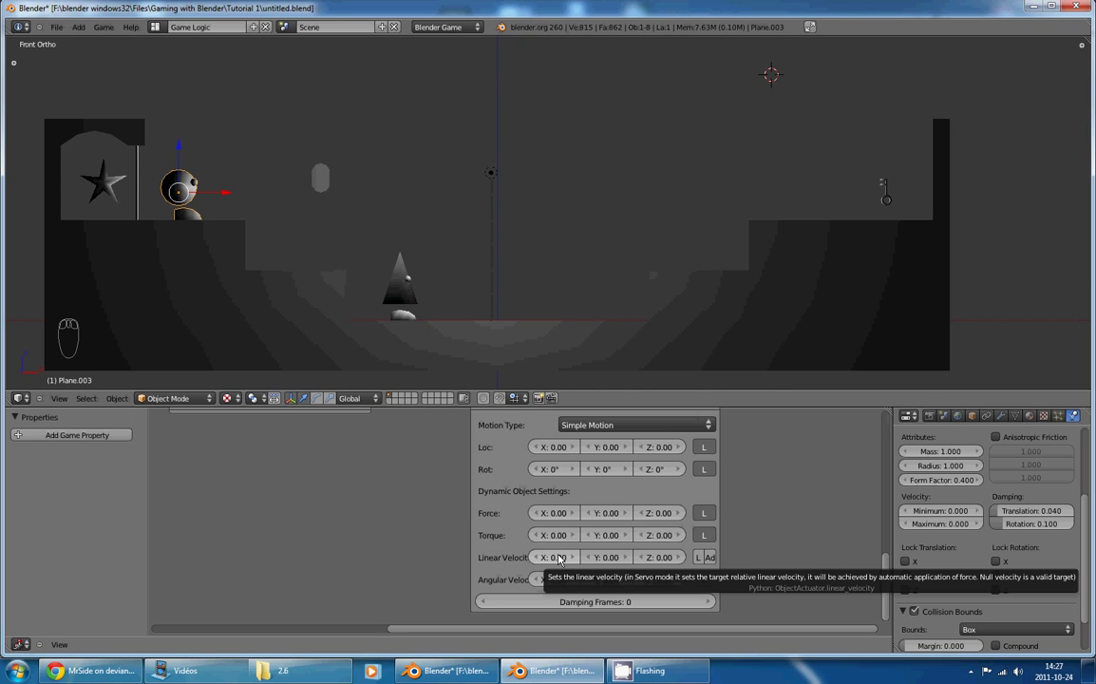
{"action": "left_click_drag", "start_coordinate": [408, 298], "coordinate": [448, 187]}
{"action": "key", "text": "g"}
{"action": "left_click_drag", "start_coordinate": [440, 194], "coordinate": [326, 293]}
{"action": "left_click_drag", "start_coordinate": [322, 182], "coordinate": [515, 370]}
{"action": "key", "text": "g"}
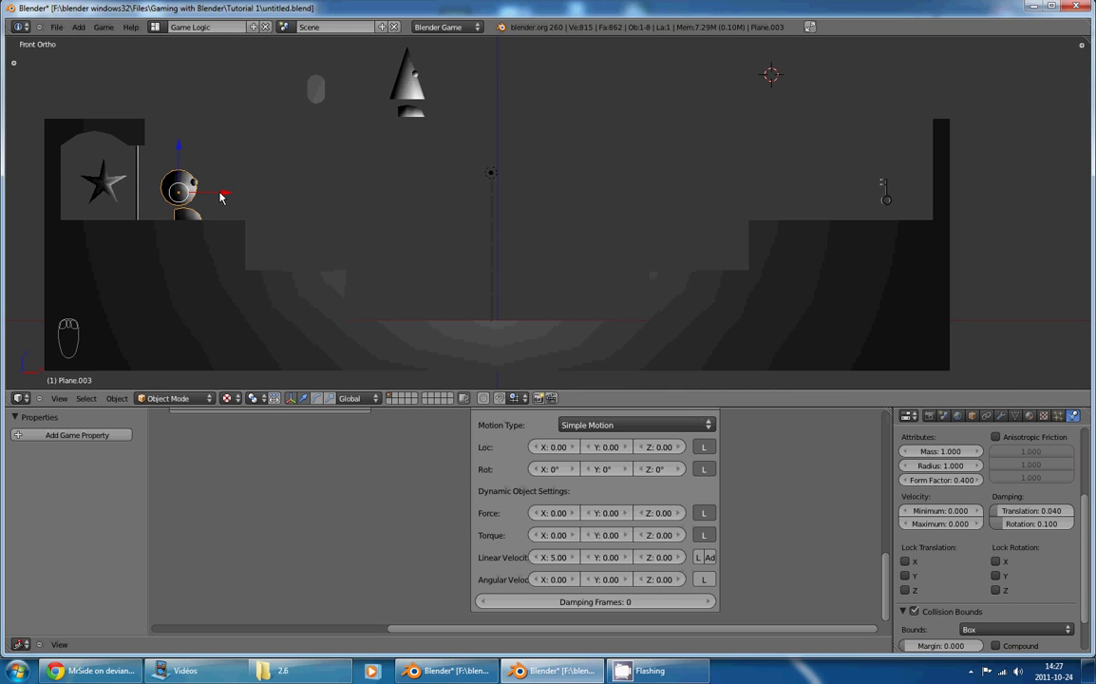
{"action": "left_click_drag", "start_coordinate": [225, 197], "coordinate": [392, 170]}
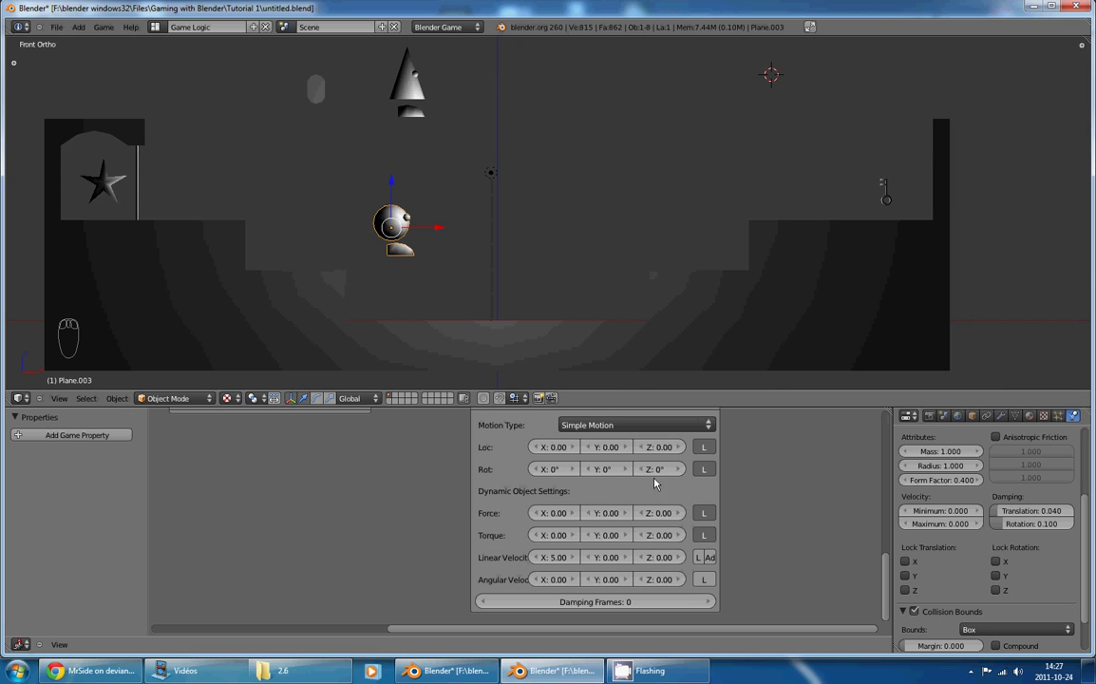
Step: Undo recent changes before choosing the Motion actuator's motion type
{"action": "key", "text": "ctrl+z"}
{"action": "key", "text": "ctrl+z"}
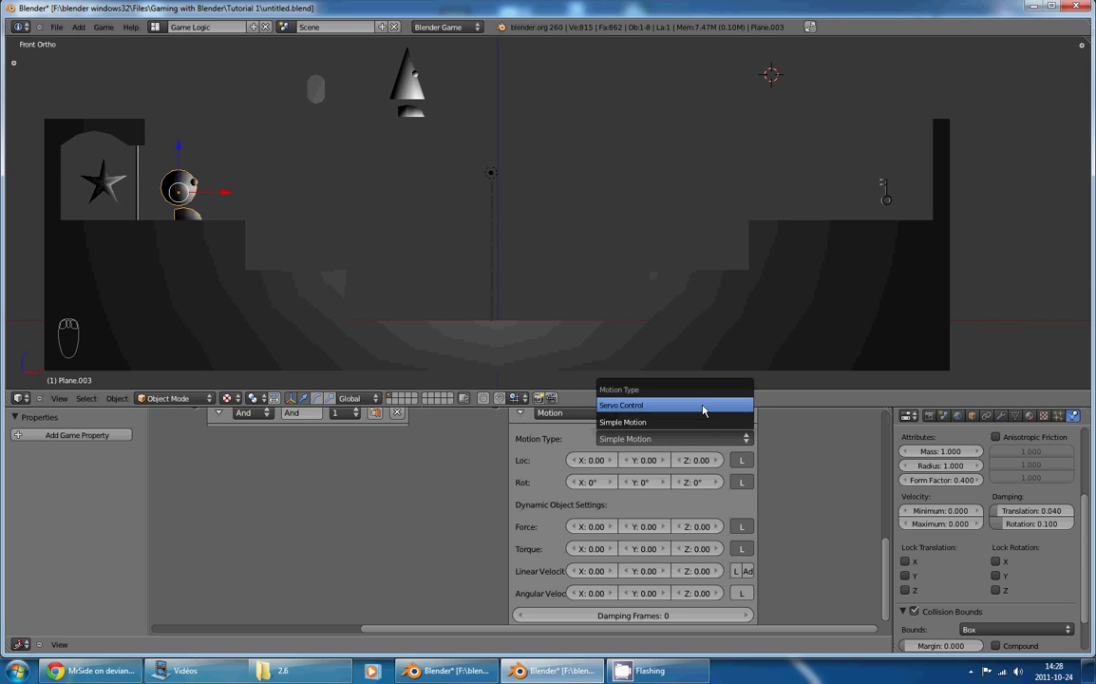
Step: Adjust the Servo Control's Linear Velocity X field toward 5.00
{"action": "left_click_drag", "start_coordinate": [706, 410], "coordinate": [685, 409]}
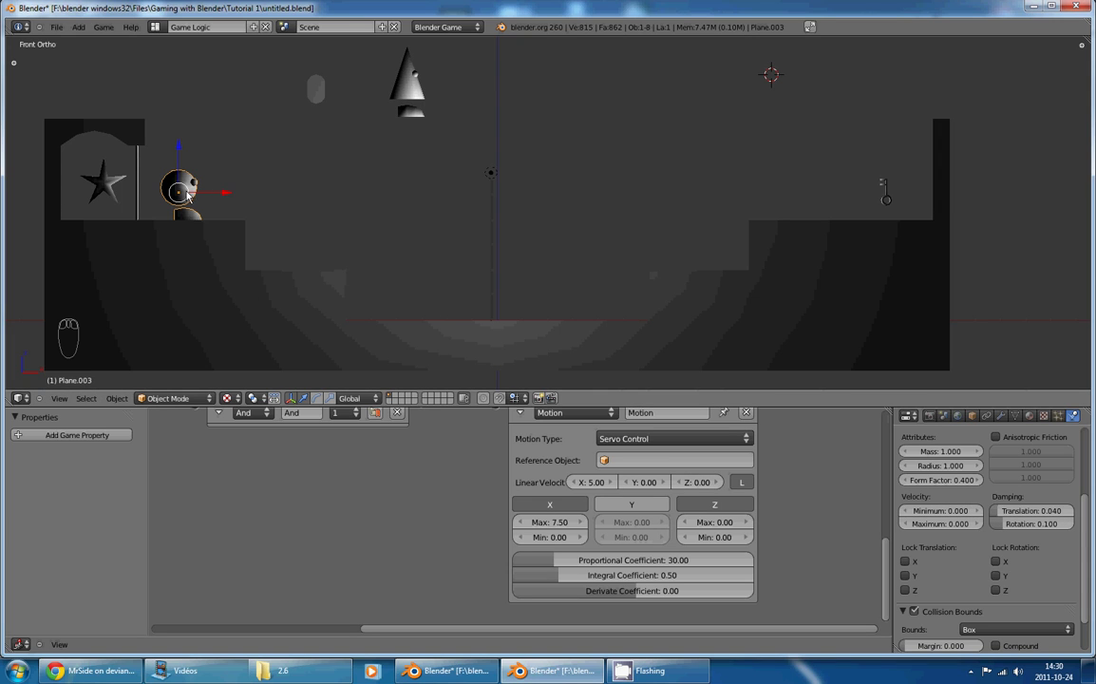
{"action": "key", "text": "g"}
{"action": "left_click_drag", "start_coordinate": [202, 197], "coordinate": [529, 339]}
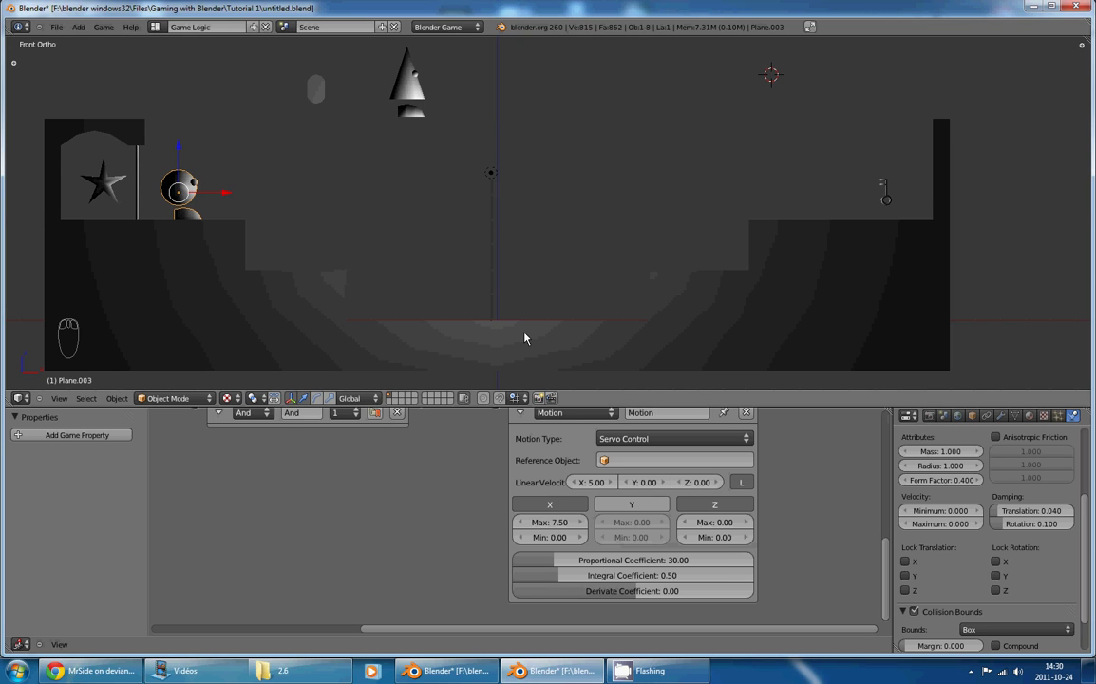
{"action": "key", "text": "KP_7"}
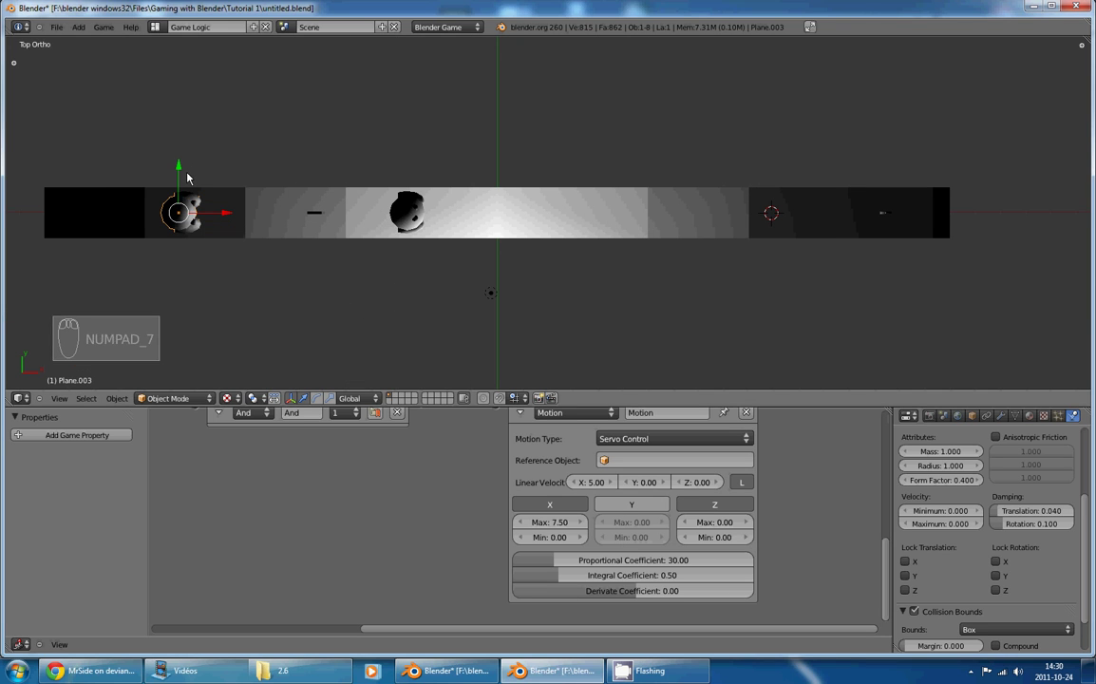
{"action": "left_click_drag", "start_coordinate": [185, 184], "coordinate": [193, 170]}
{"action": "key", "text": "ctrl+z"}
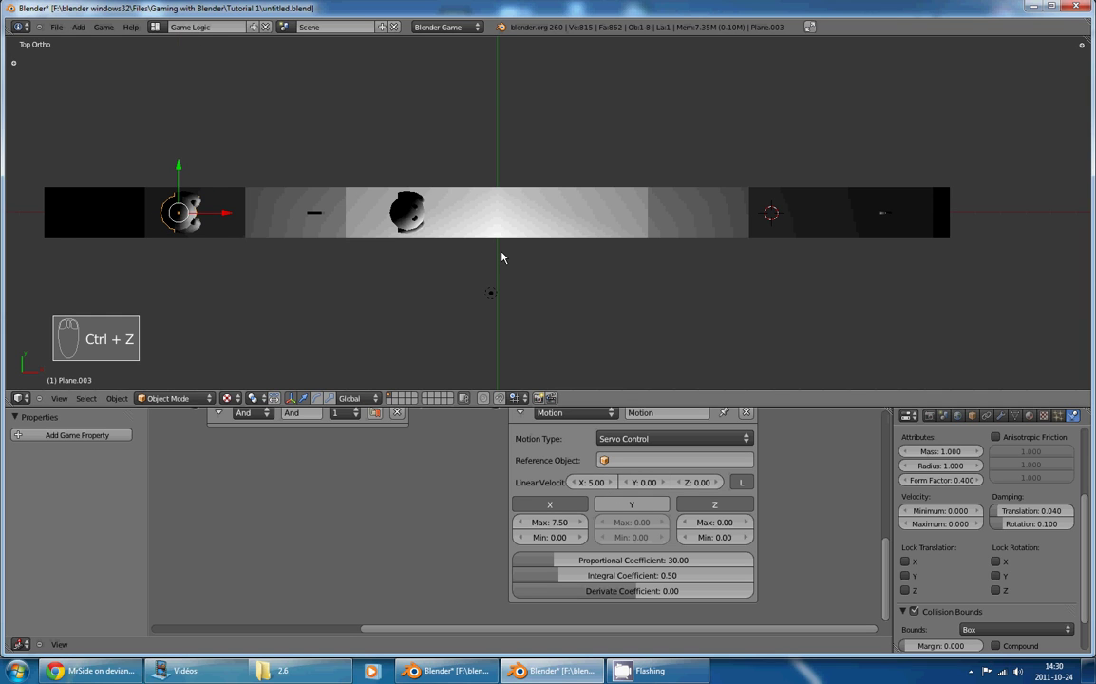
Step: Bring the second Motion actuator, Motion1, into view in the Logic Editor
{"action": "key", "text": "KP_1"}
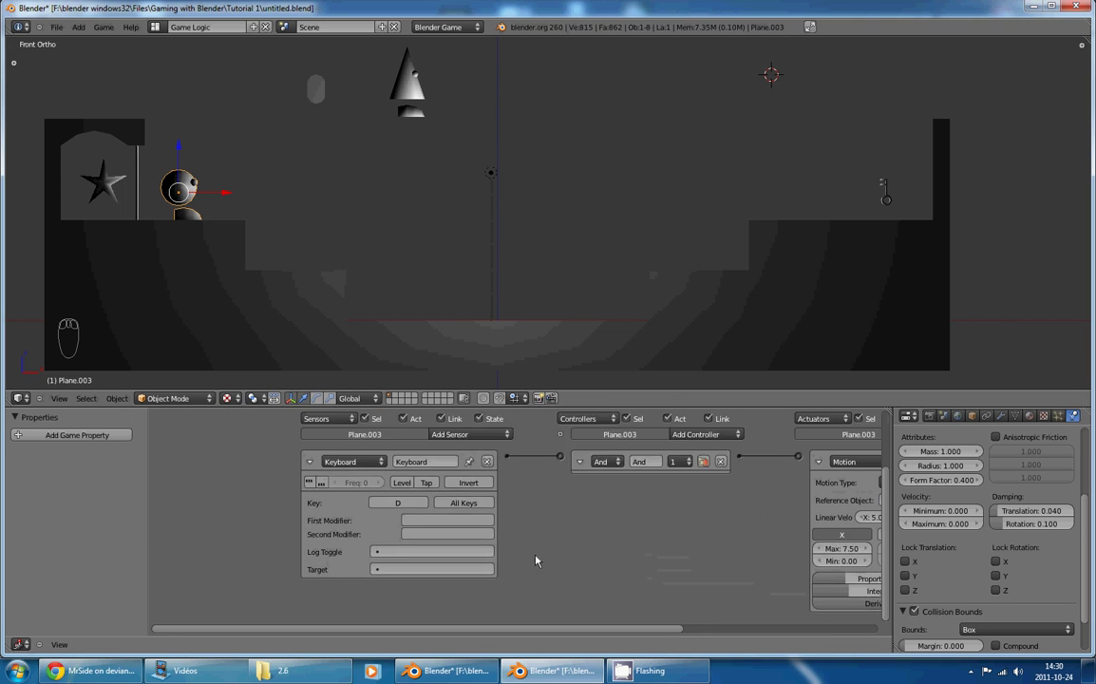
{"action": "left_click_drag", "start_coordinate": [500, 406], "coordinate": [617, 475]}
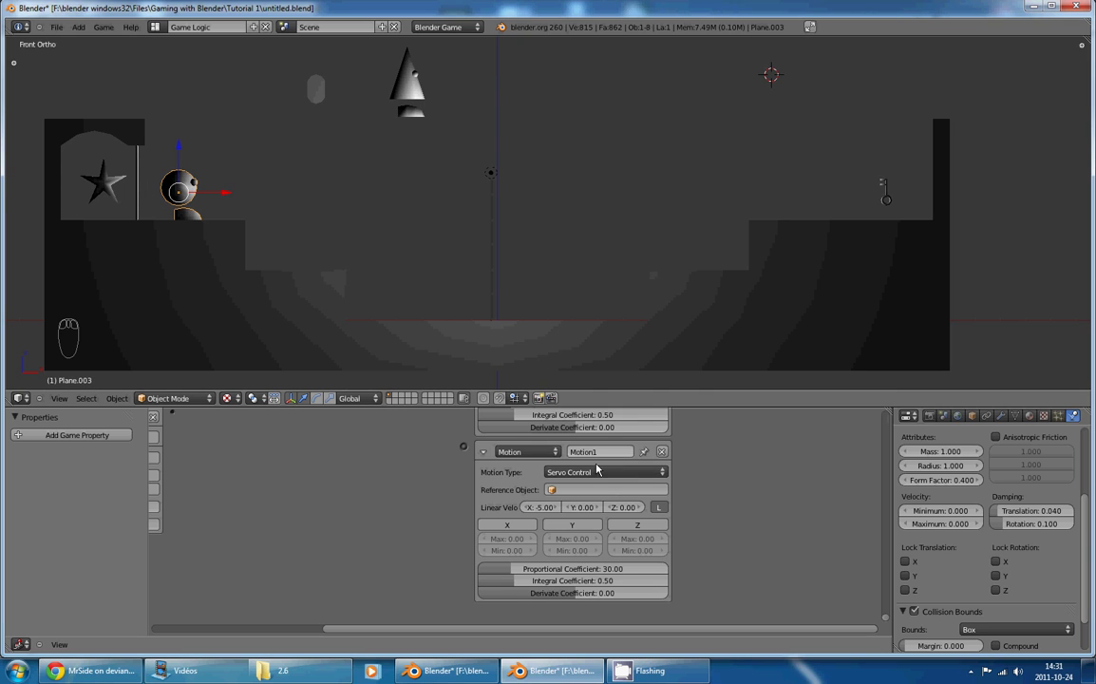